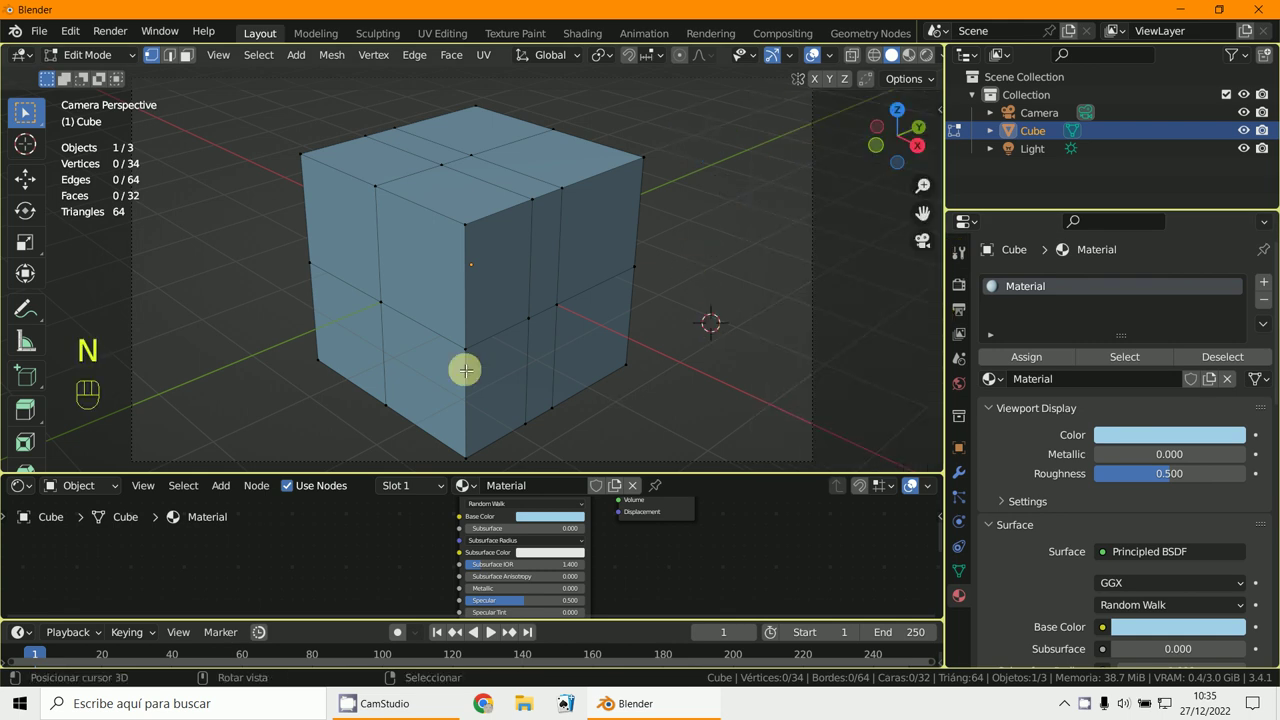
Select the edge loop running around the cube's loop-cut side faces while orbiting to reach each edge.
{"action": "left_click_drag", "start_coordinate": [454, 323], "coordinate": [562, 394]}
{"action": "right_click", "coordinate": [505, 335]}
{"action": "left_click_drag", "start_coordinate": [337, 343], "coordinate": [555, 331]}
{"action": "right_click", "coordinate": [464, 306]}
{"action": "right_click", "coordinate": [500, 319]}
{"action": "key", "text": "KP_3"}
{"action": "key", "text": "g"}
{"action": "middle_click", "coordinate": [562, 394]}
{"action": "right_click", "coordinate": [527, 384]}
{"action": "left_click_drag", "start_coordinate": [527, 384], "coordinate": [960, 581]}
{"action": "key", "text": "g"}
{"action": "key", "text": "ctrl+b"}
{"action": "key", "text": "KP_1"}
{"action": "key", "text": "e"}
{"action": "key", "text": "s"}
{"action": "left_click_drag", "start_coordinate": [960, 581], "coordinate": [514, 522]}
{"action": "left_click_drag", "start_coordinate": [514, 522], "coordinate": [416, 558]}
{"action": "left_click_drag", "start_coordinate": [416, 558], "coordinate": [464, 247]}
{"action": "left_click_drag", "start_coordinate": [464, 247], "coordinate": [464, 247]}
{"action": "left_click_drag", "start_coordinate": [464, 247], "coordinate": [1205, 413]}
{"action": "left_click_drag", "start_coordinate": [1205, 413], "coordinate": [1021, 291]}
{"action": "left_click_drag", "start_coordinate": [1021, 291], "coordinate": [1030, 309]}
{"action": "middle_click", "coordinate": [1030, 309]}
{"action": "left_click_drag", "start_coordinate": [1030, 309], "coordinate": [795, 506]}
{"action": "left_click_drag", "start_coordinate": [795, 506], "coordinate": [533, 436]}
{"action": "left_click_drag", "start_coordinate": [533, 436], "coordinate": [533, 429]}
{"action": "middle_click", "coordinate": [533, 429]}
{"action": "left_click", "coordinate": [533, 429]}
{"action": "left_click_drag", "start_coordinate": [533, 429], "coordinate": [224, 328]}
{"action": "key", "text": "x"}
{"action": "left_click", "coordinate": [529, 434]}
{"action": "key", "text": "x"}
Assign the yellow material to the groove faces and frame the cube through the camera view.
{"action": "left_click_drag", "start_coordinate": [224, 328], "coordinate": [481, 430]}
{"action": "left_click_drag", "start_coordinate": [481, 430], "coordinate": [530, 429]}
{"action": "left_click_drag", "start_coordinate": [530, 429], "coordinate": [533, 413]}
{"action": "left_click_drag", "start_coordinate": [533, 413], "coordinate": [546, 417]}
{"action": "left_click_drag", "start_coordinate": [546, 417], "coordinate": [1027, 298]}
{"action": "key", "text": "KP_0"}
Light the world with the free_008.hdr environment texture and view the cube in Rendered shading.
{"action": "left_click_drag", "start_coordinate": [1027, 298], "coordinate": [509, 545]}
{"action": "left_click_drag", "start_coordinate": [509, 545], "coordinate": [916, 63]}
{"action": "left_click_drag", "start_coordinate": [916, 63], "coordinate": [857, 64]}
{"action": "left_click_drag", "start_coordinate": [857, 64], "coordinate": [596, 351]}
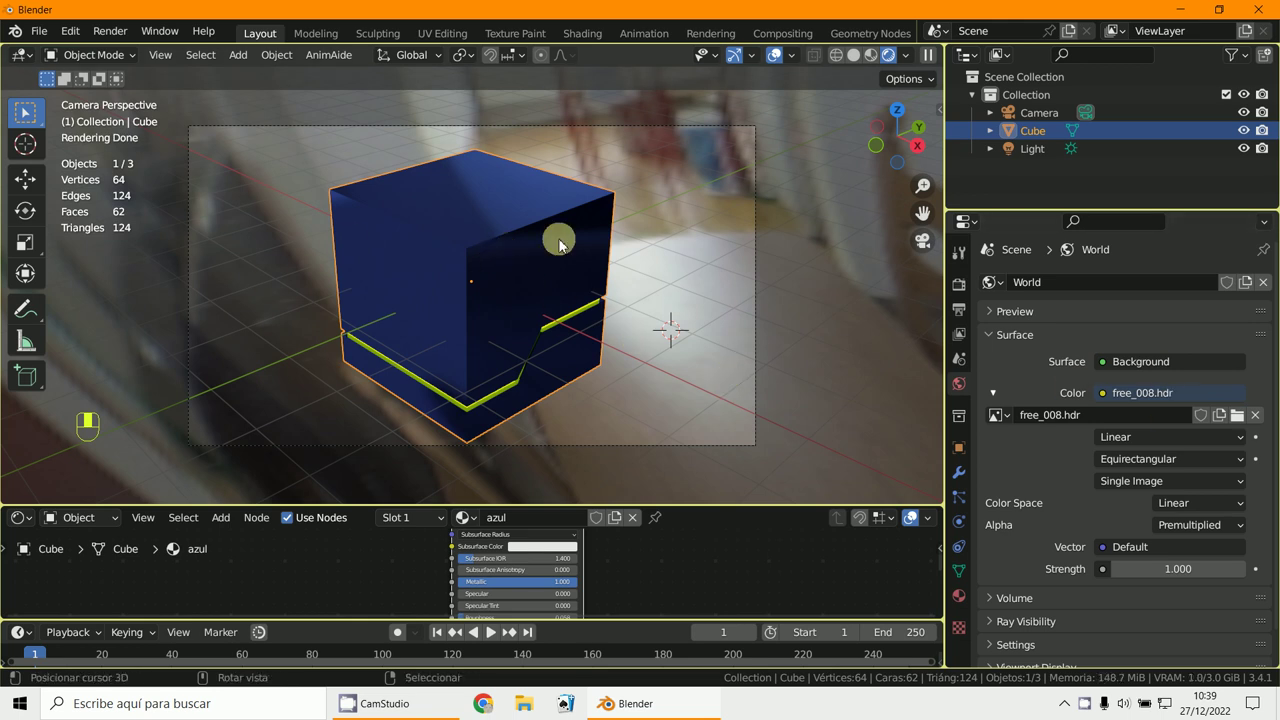
Cancel the pending operation before rendering the glowing cube.
{"action": "key", "text": "Escape"}
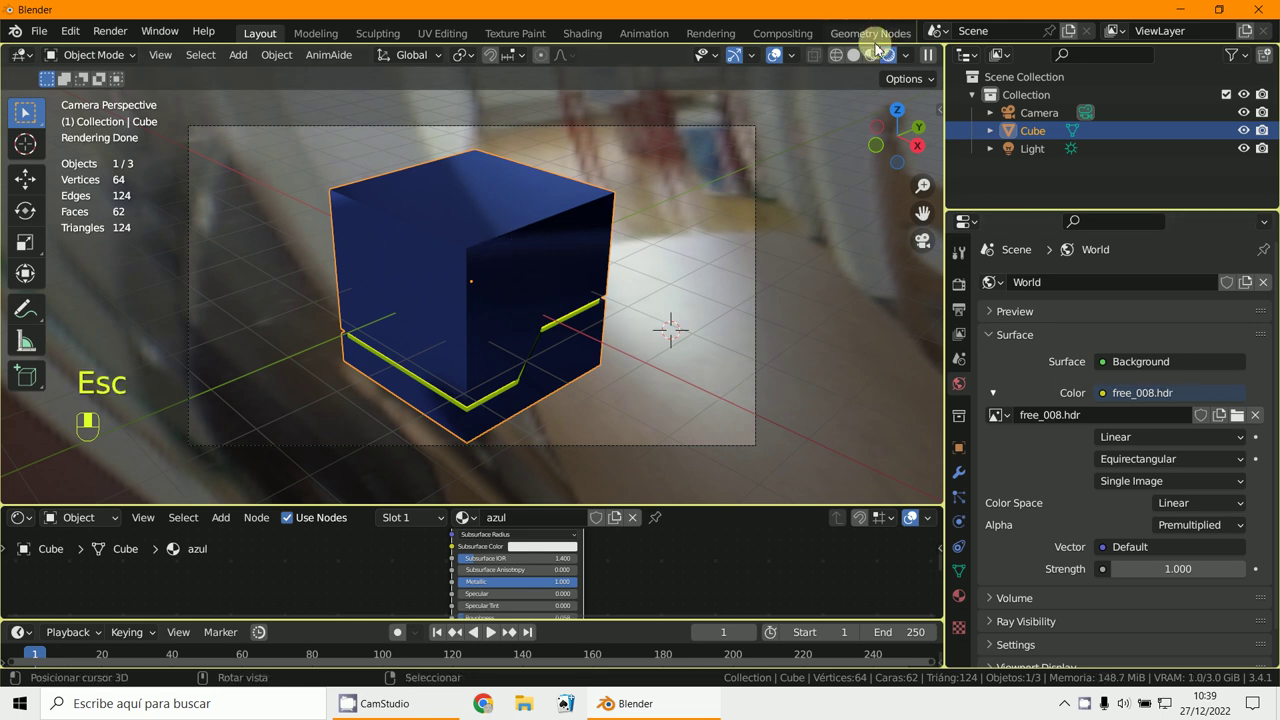
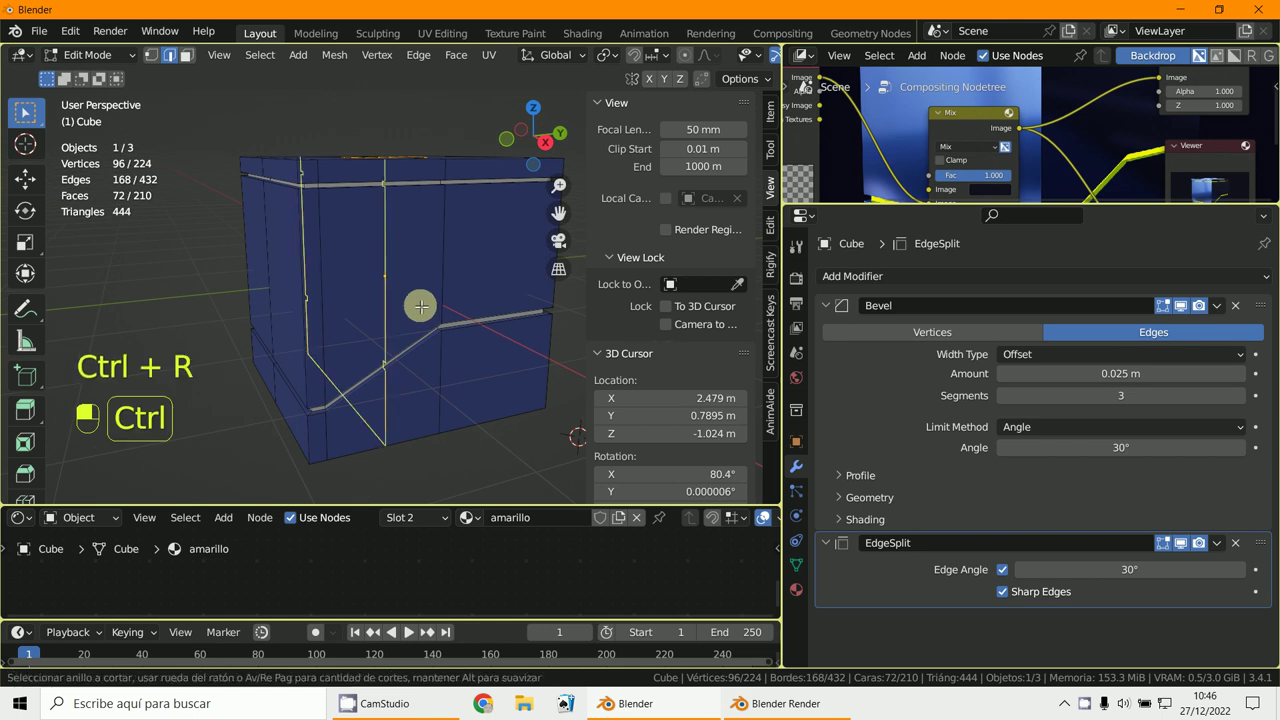
{"action": "left_click_drag", "start_coordinate": [441, 282], "coordinate": [146, 61]}
{"action": "key", "text": "ctrl+r"}
{"action": "left_click_drag", "start_coordinate": [146, 61], "coordinate": [453, 345]}
{"action": "key", "text": "j"}
{"action": "middle_click", "coordinate": [465, 252]}
{"action": "right_click", "coordinate": [465, 252]}
{"action": "middle_click", "coordinate": [357, 263]}
{"action": "right_click", "coordinate": [357, 263]}
{"action": "key", "text": "j"}
{"action": "right_click", "coordinate": [377, 285]}
{"action": "right_click", "coordinate": [452, 288]}
{"action": "right_click", "coordinate": [387, 289]}
{"action": "right_click", "coordinate": [349, 273]}
{"action": "right_click", "coordinate": [391, 276]}
Bevel and extrude the new loops inward along Shift+Z to recess another band, toggling wireframe.
{"action": "key", "text": "ctrl+b"}
{"action": "left_click_drag", "start_coordinate": [453, 345], "coordinate": [449, 342]}
{"action": "key", "text": "e"}
{"action": "key", "text": "shift+z"}
{"action": "left_click_drag", "start_coordinate": [449, 342], "coordinate": [451, 342]}
{"action": "key", "text": "z"}
Select the ring of faces between the grooves and begin extruding and scaling it down.
{"action": "left_click_drag", "start_coordinate": [451, 342], "coordinate": [119, 84]}
{"action": "left_click_drag", "start_coordinate": [119, 84], "coordinate": [480, 338]}
{"action": "middle_click", "coordinate": [407, 292]}
{"action": "right_click", "coordinate": [407, 292]}
{"action": "key", "text": "e"}
{"action": "key", "text": "s"}
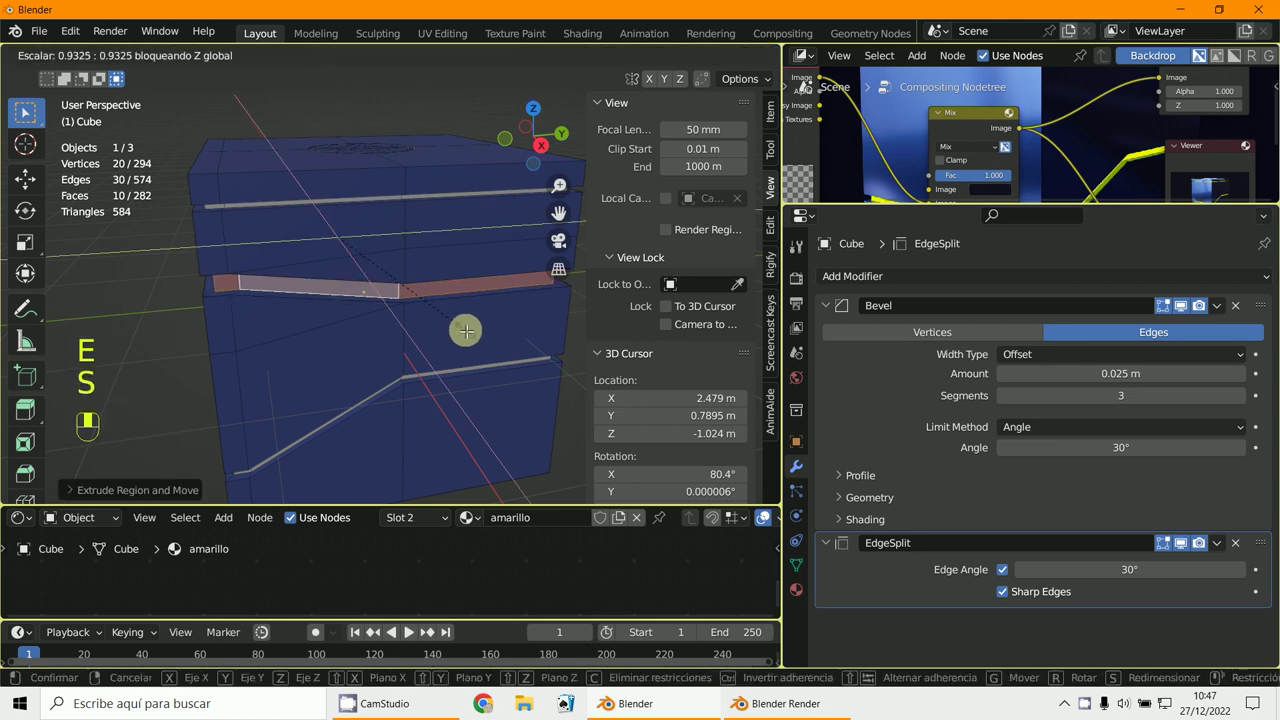